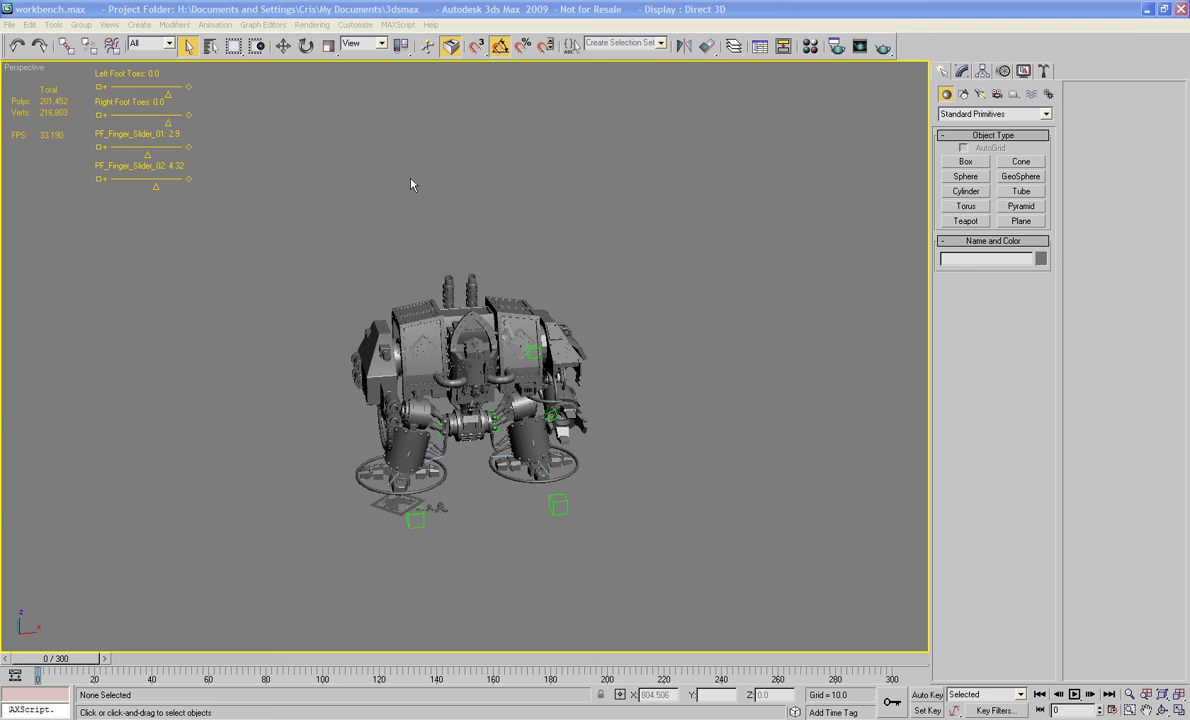
- Zoom the perspective viewport in on the dreadnought's upper back
left_click_drag(596, 271, 555, 308)
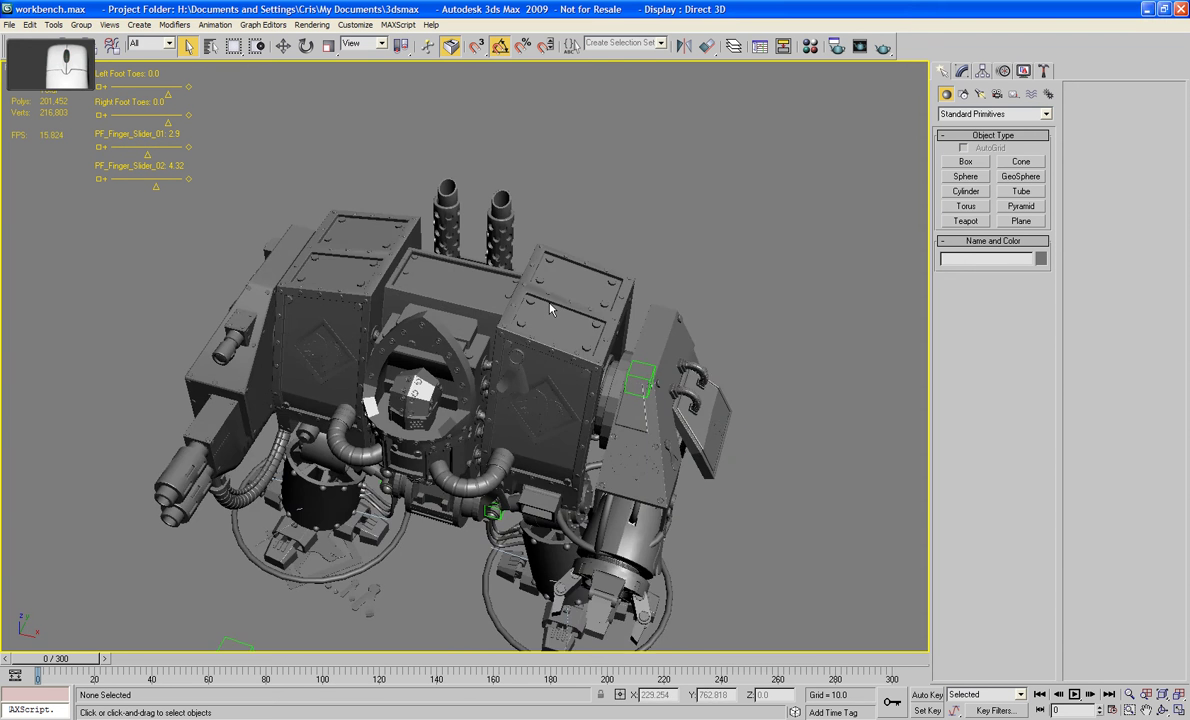
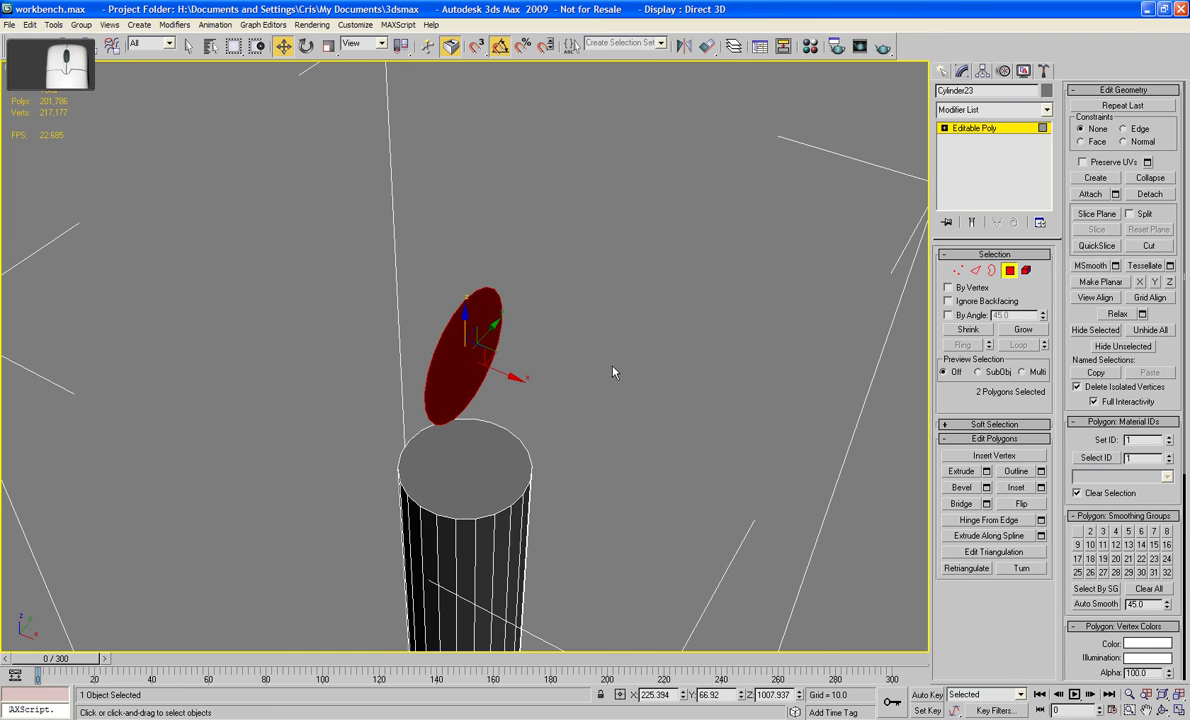
- Select only the tilted end face at the top of the pole
left_click(622, 373)
middle_click(564, 368)
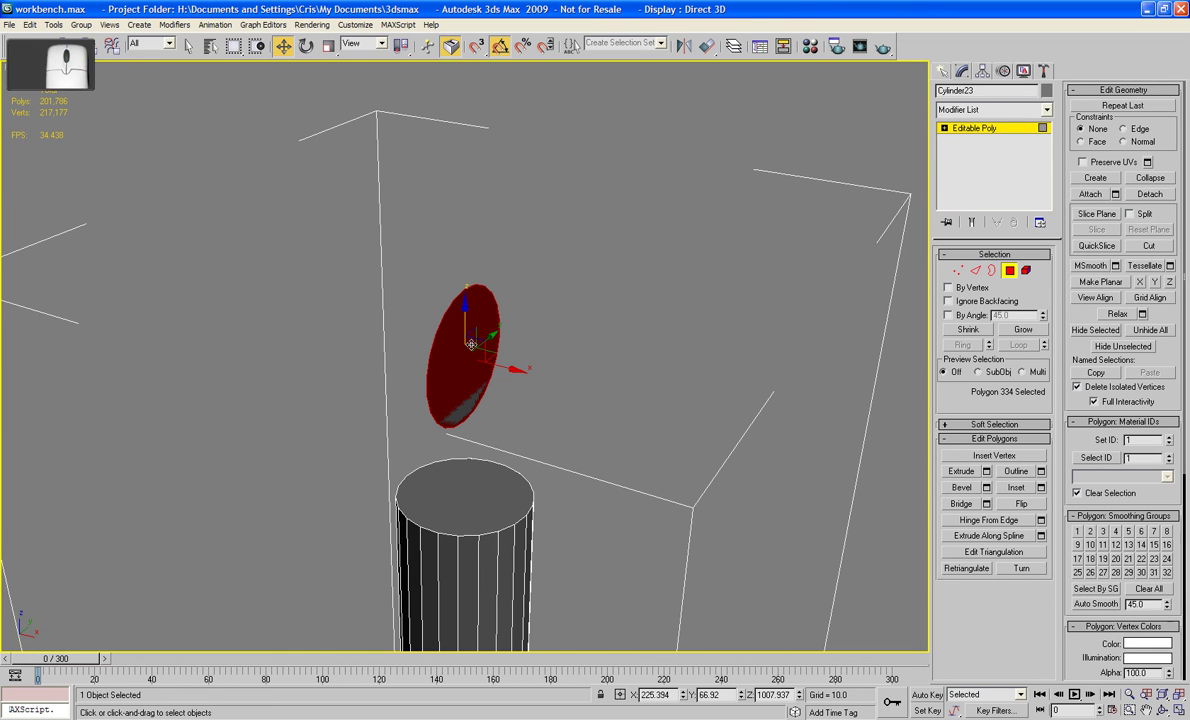
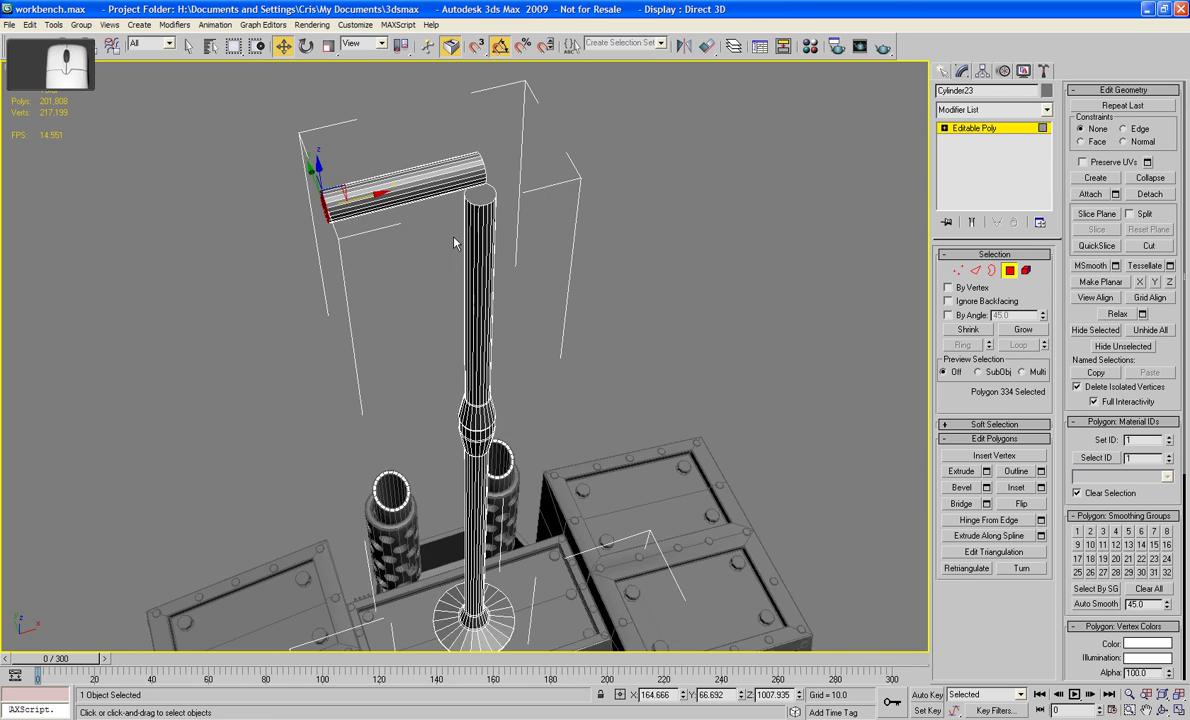
- Pan the viewport to keep the extruding crossbar in view
middle_click(422, 409)
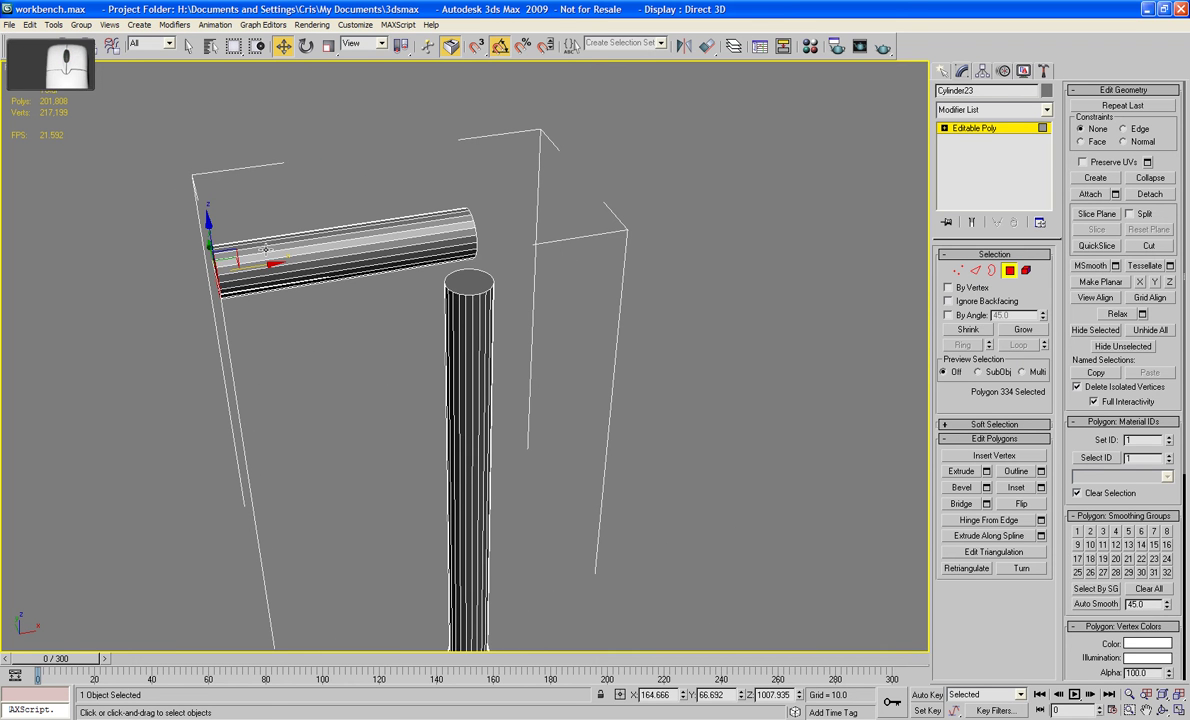
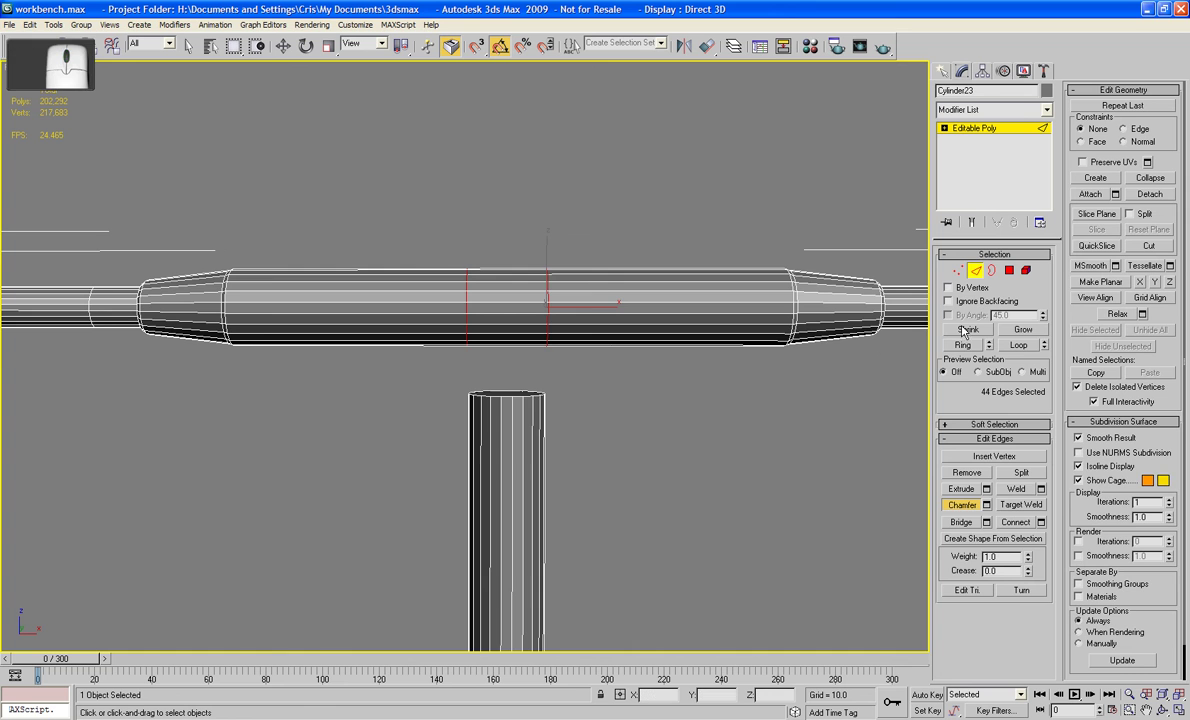
- Pan the viewport along the crossbar to reach its middle section
middle_click(610, 400)
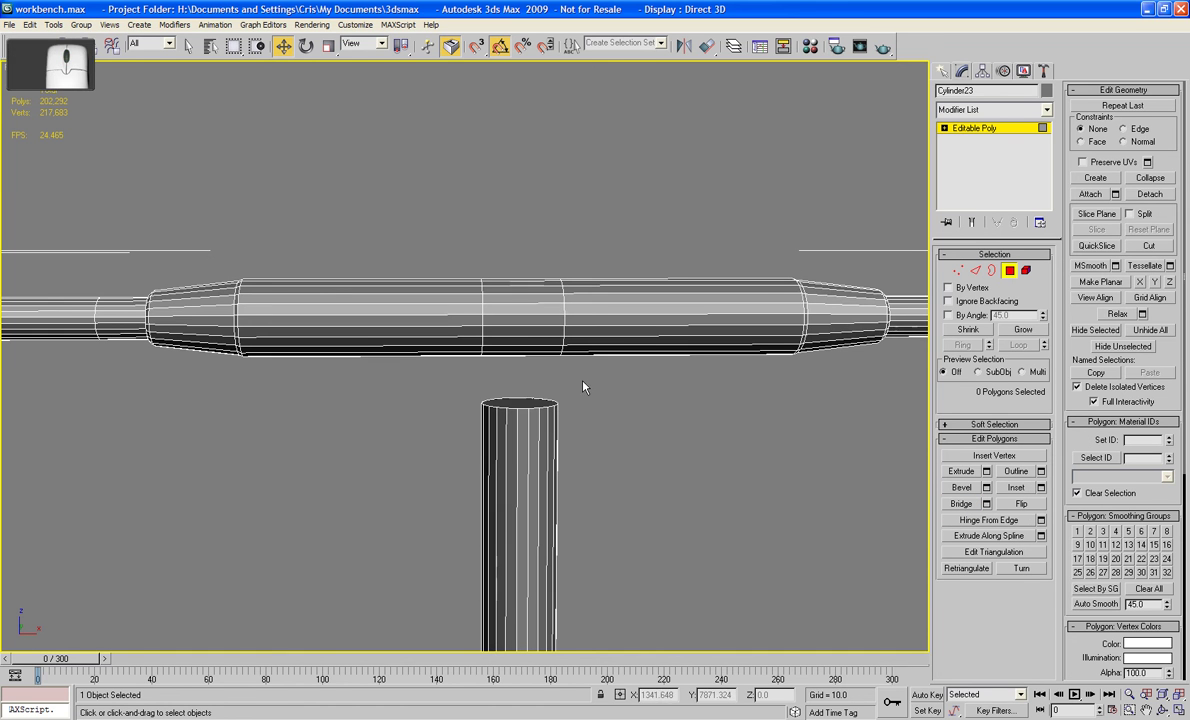
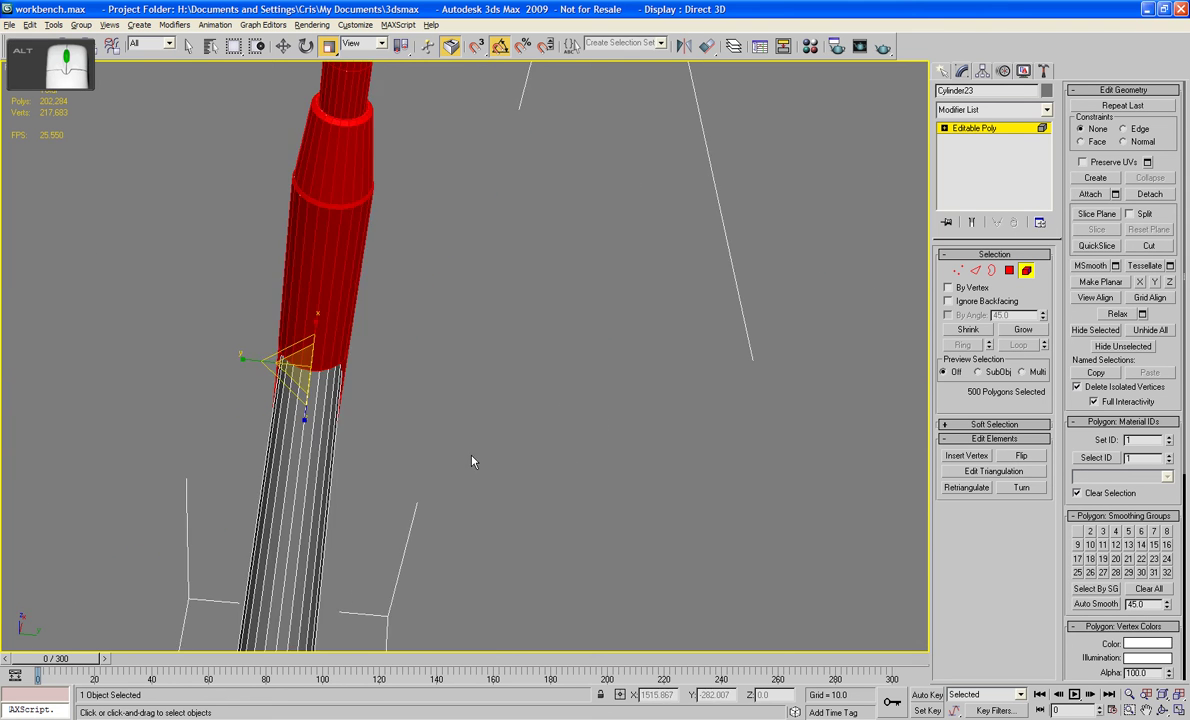
- Pan and zoom to frame the full T-shaped pole, crossbar and bulged shaft
left_click_drag(466, 428, 566, 456)
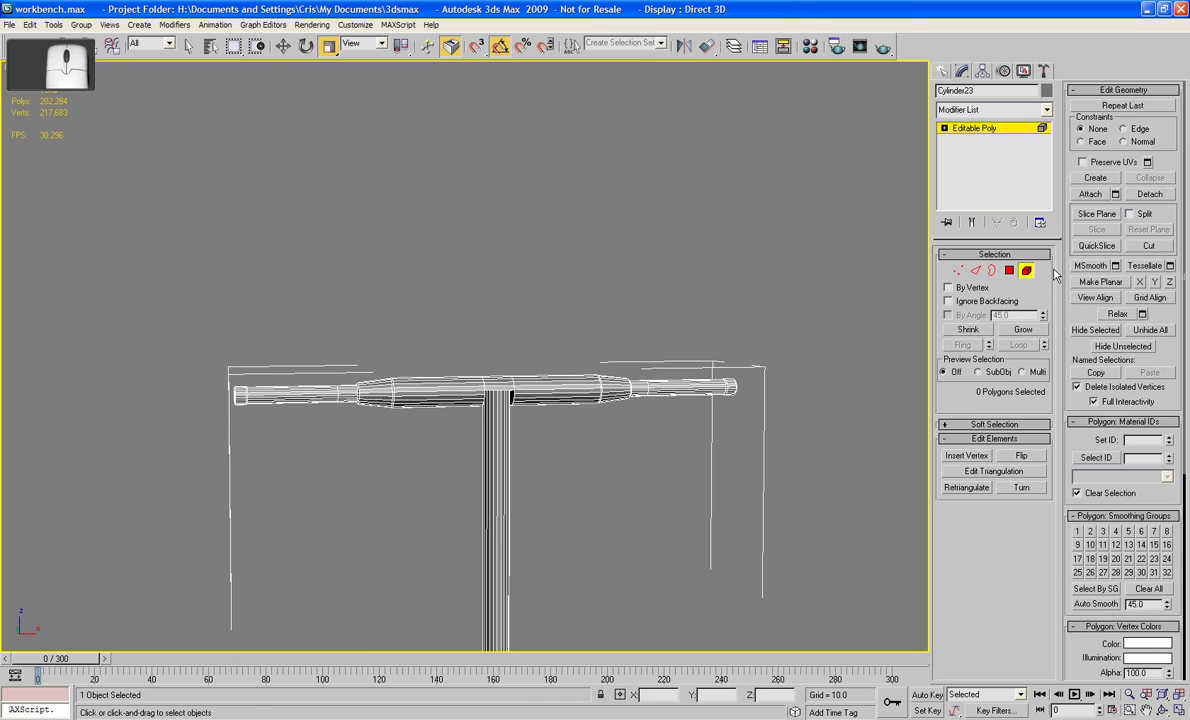
middle_click(719, 327)
middle_click(641, 348)
middle_click(642, 285)
middle_click(616, 270)
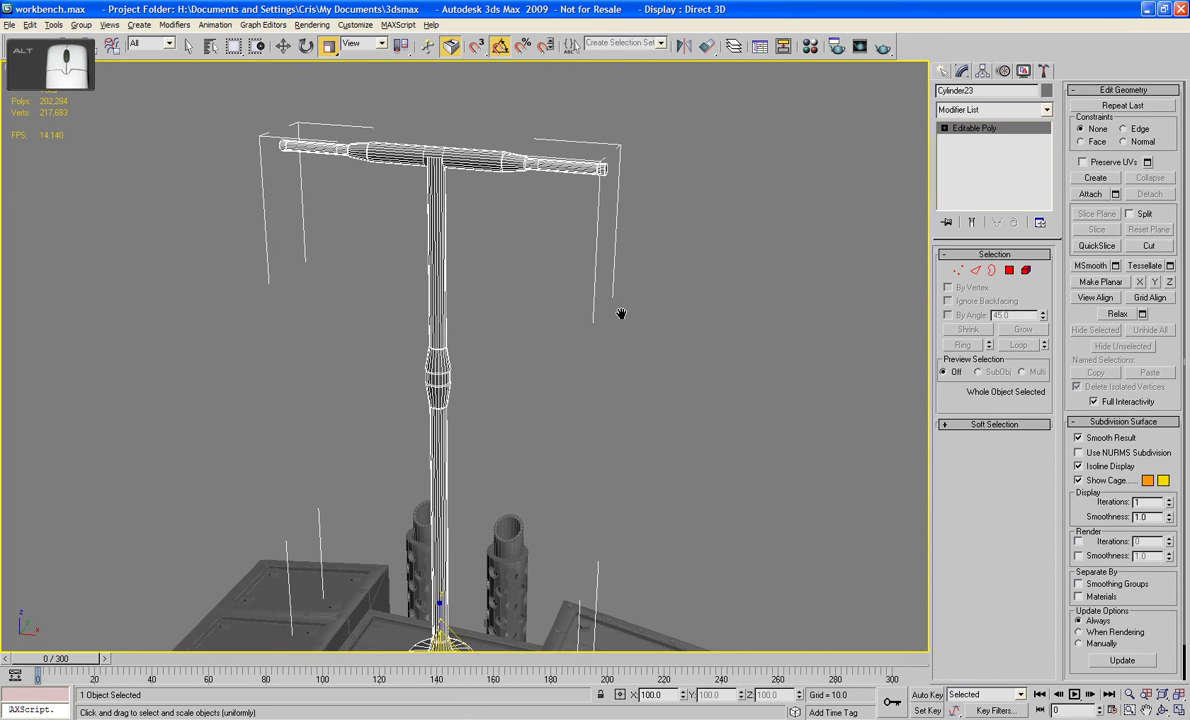